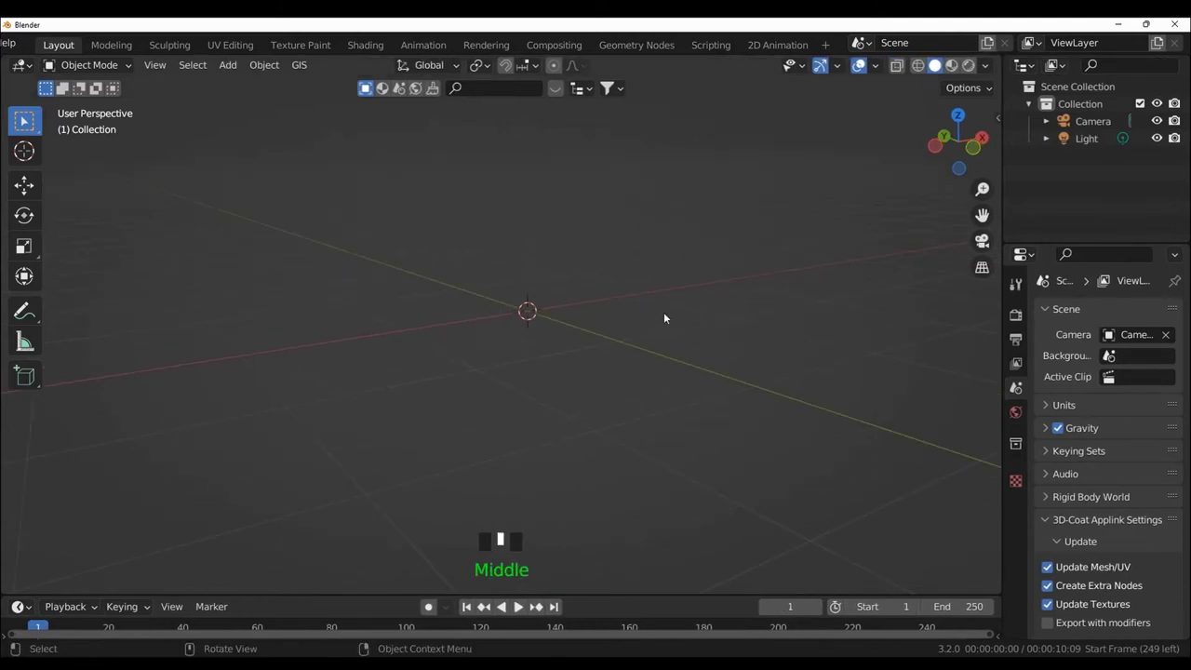
Add a cube mesh to the empty scene via Add > Mesh > Cube
scroll(up, 3)
drag(693, 308, 412, 107)
drag(412, 107, 574, 334)
Browse the Object menu toward the Convert operations for the selected cube
scroll(down, 3)
scroll(down, 3)
scroll(down, 3)
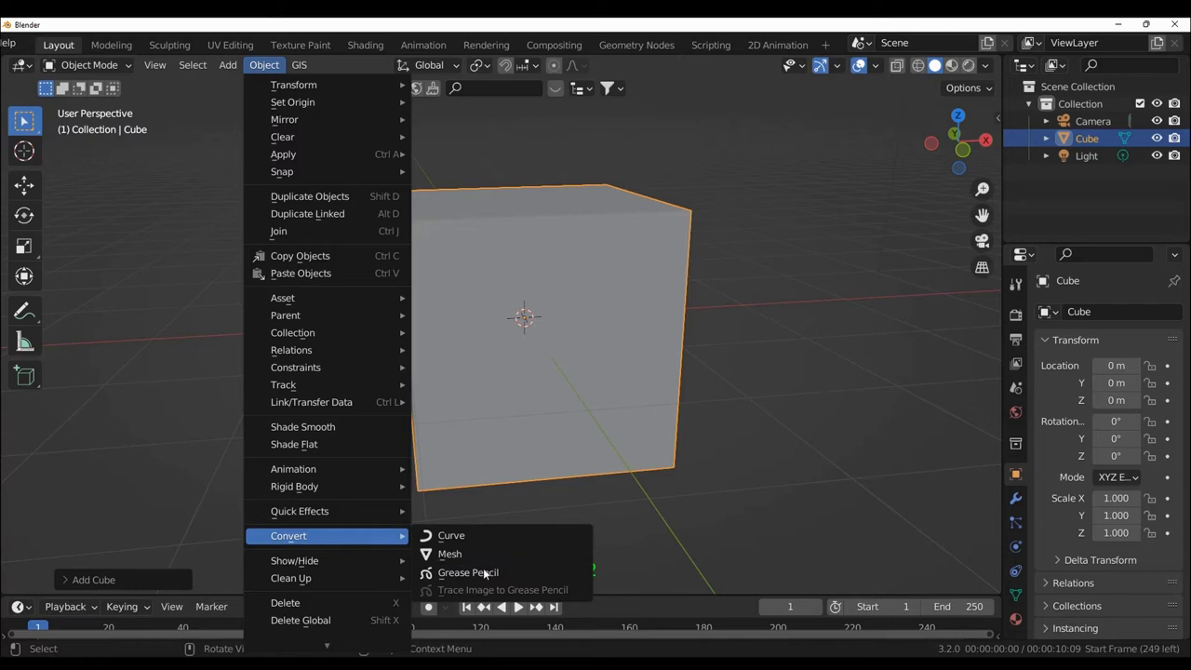
Convert the cube to a Grease Pencil object (GPencil) with black edge strokes
drag(483, 575, 578, 412)
drag(578, 412, 544, 312)
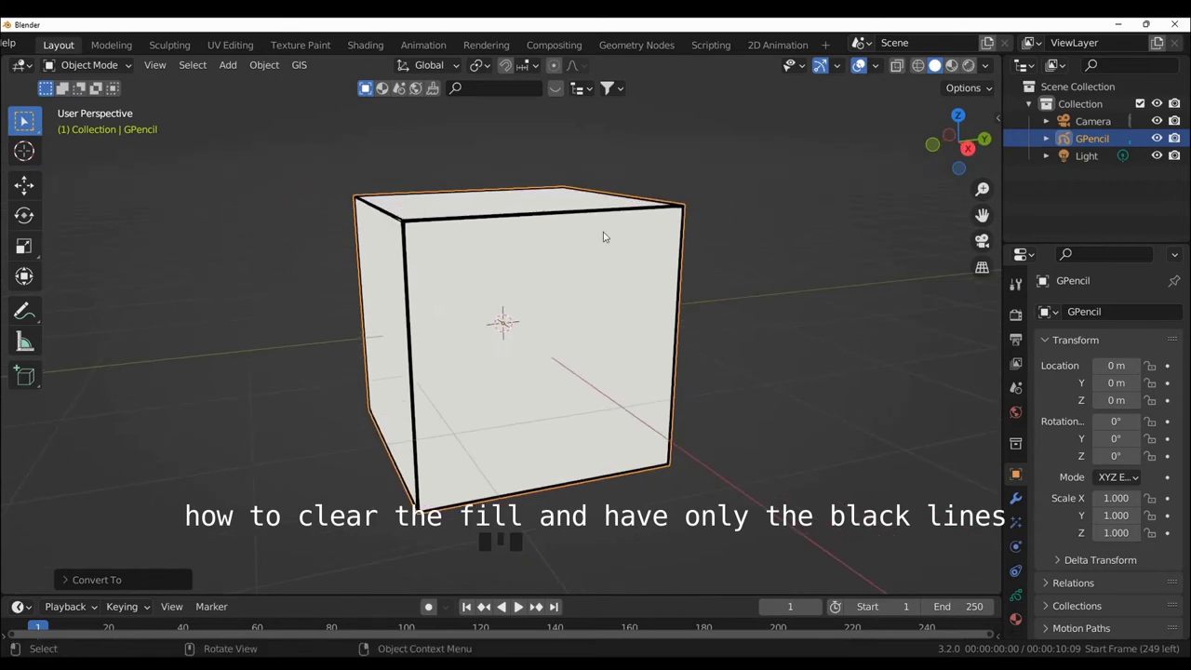
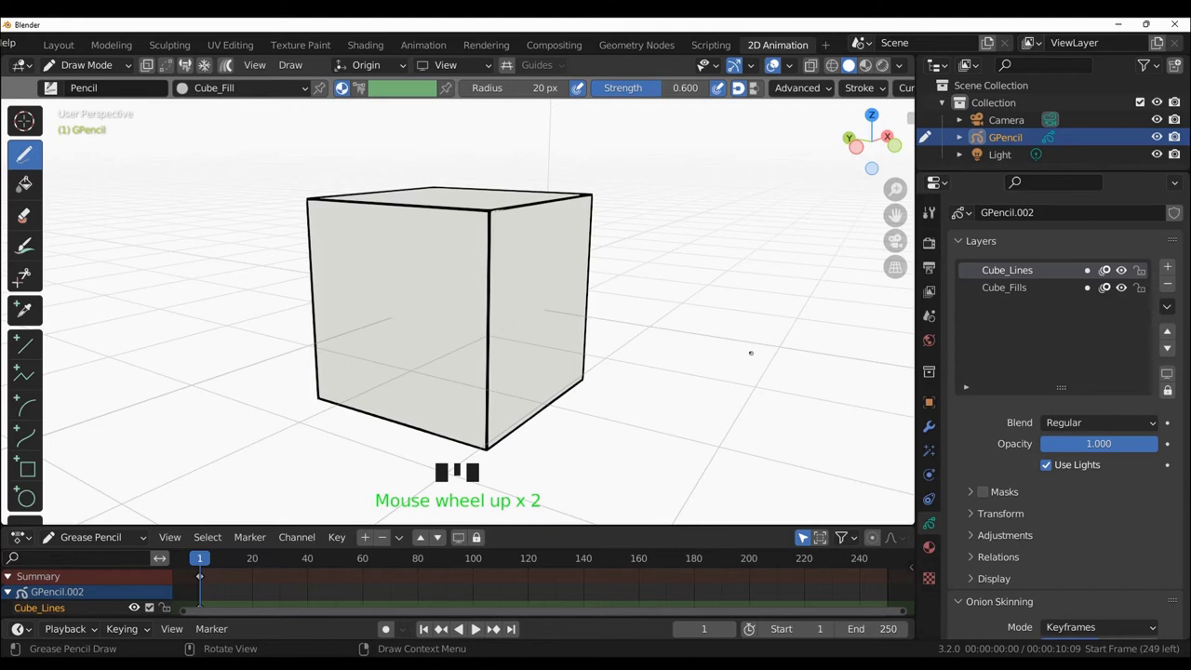
Hide the Cube_Fills layer so only black outlines show, then return to Layout
scroll(up, 3)
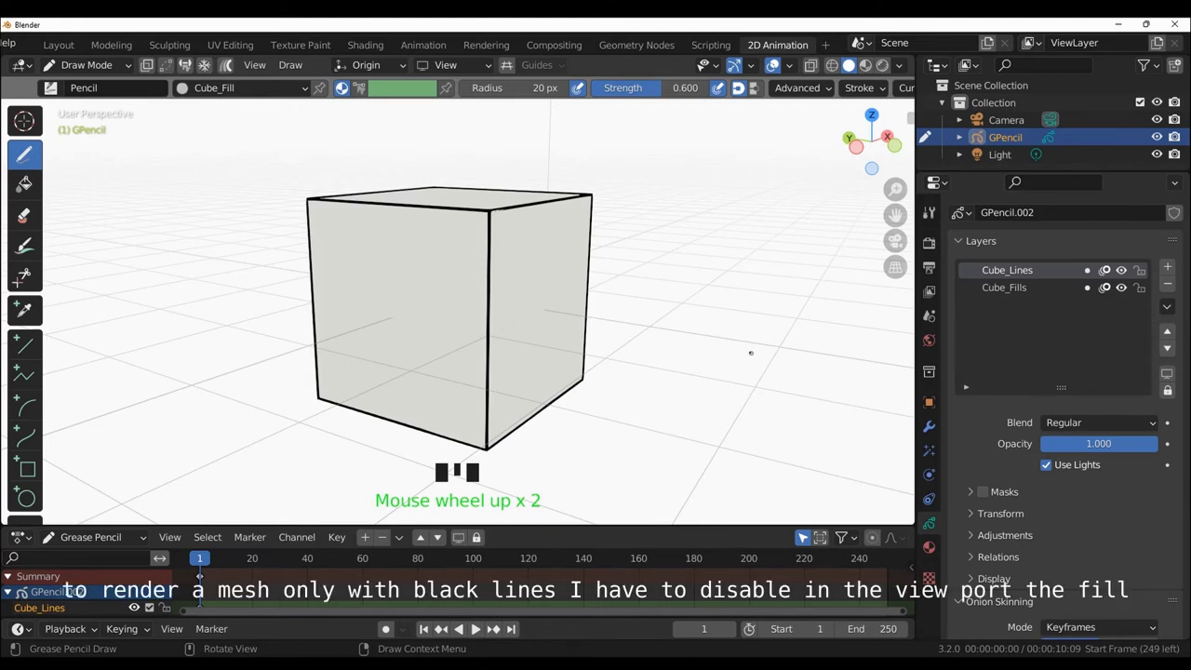
scroll(up, 3)
scroll(up, 3)
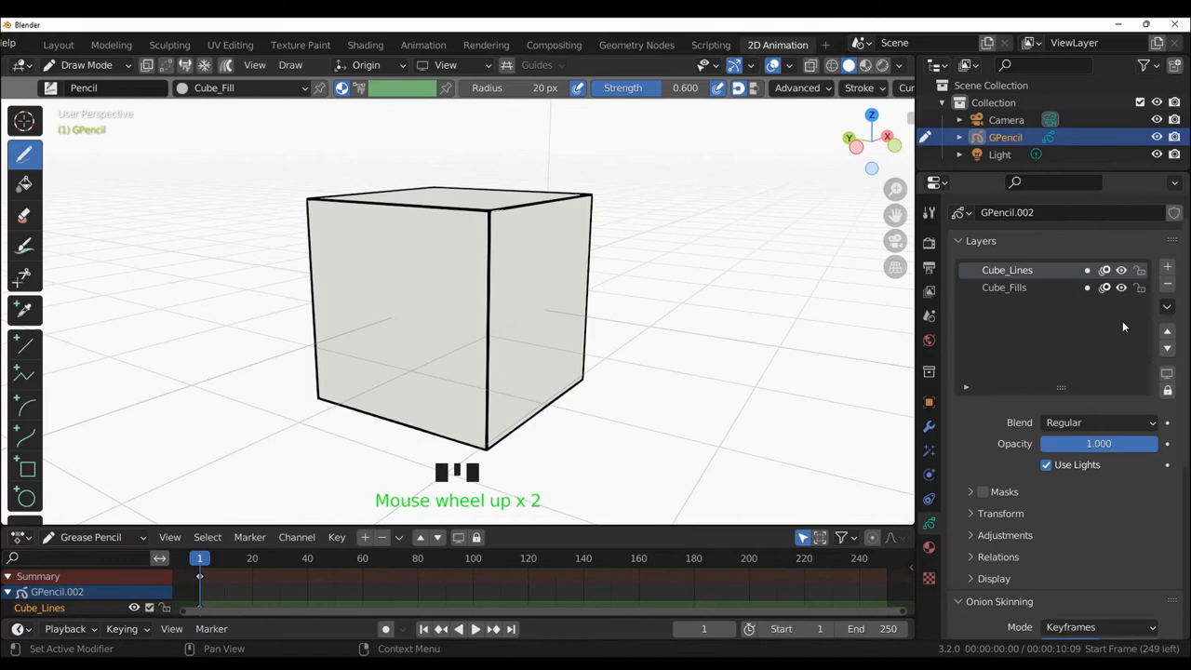
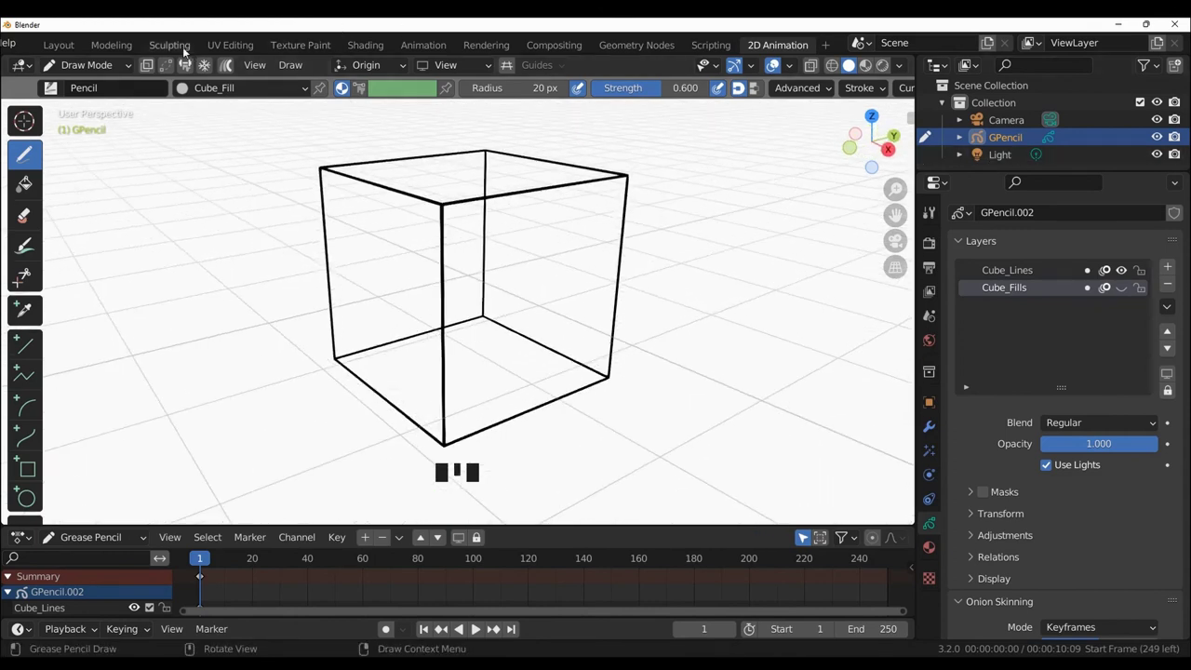
drag(67, 47, 1093, 120)
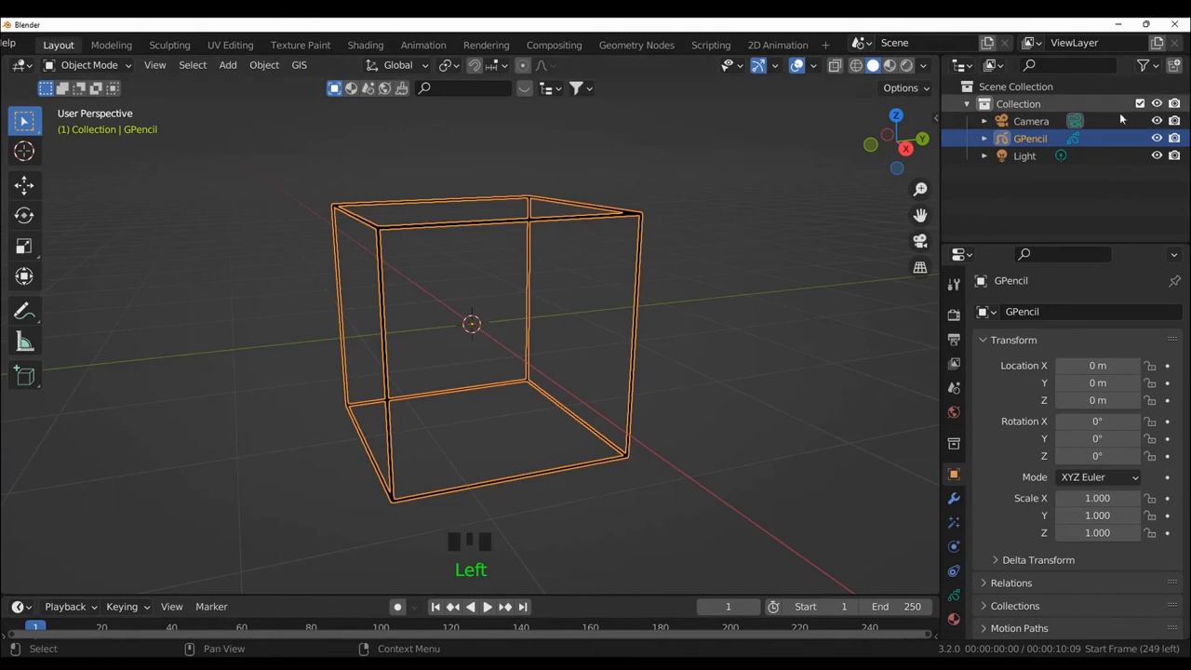
Delete the Grease Pencil cube and add an Ico Sphere mesh in its place
key(Delete)
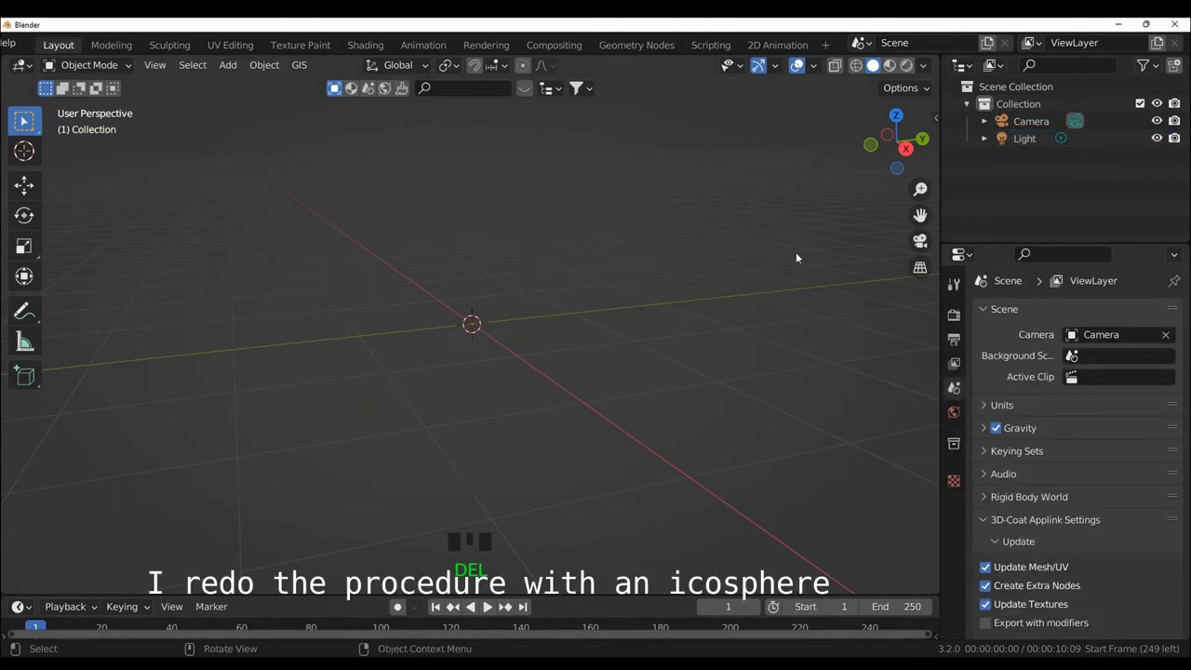
scroll(down, 3)
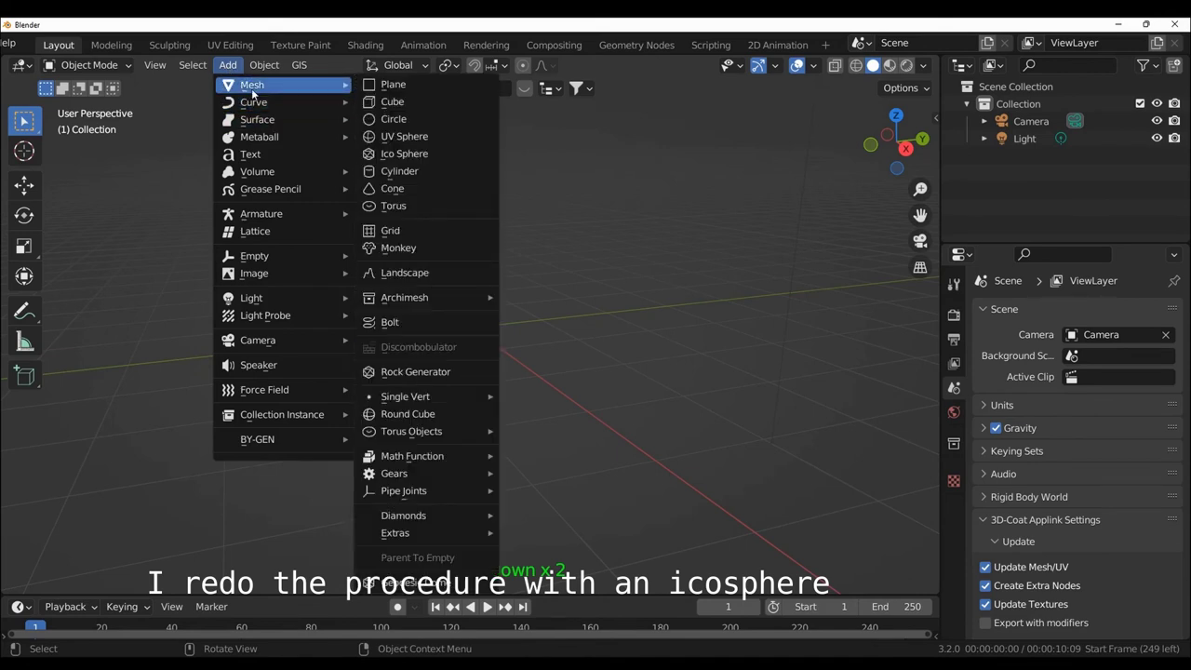
click(430, 154)
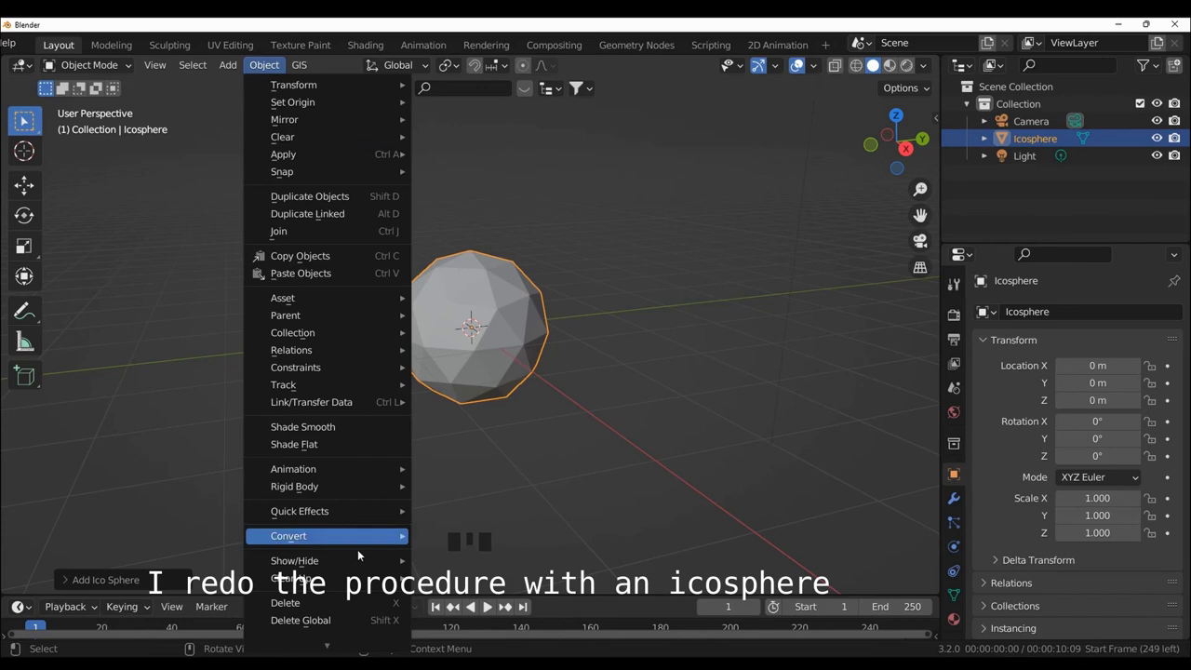
Convert the icosphere to Grease Pencil with Icosphere_Lines and Icosphere_Fills, viewed in 2D Animation
drag(491, 574, 30, 120)
scroll(up, 3)
click(774, 51)
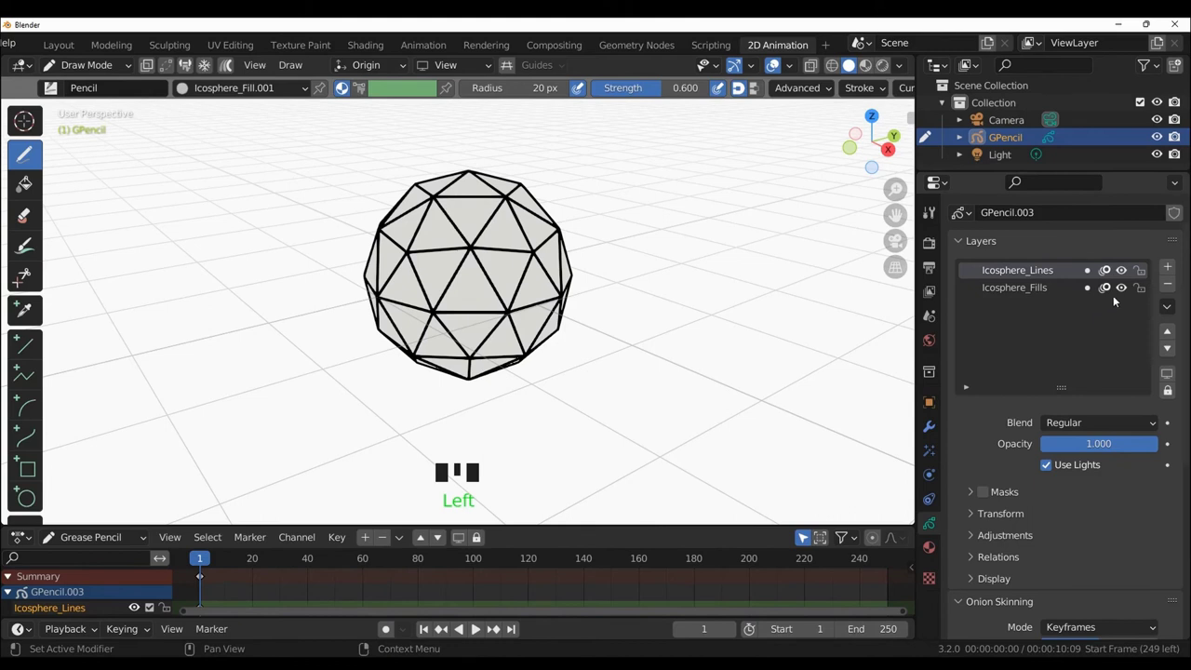